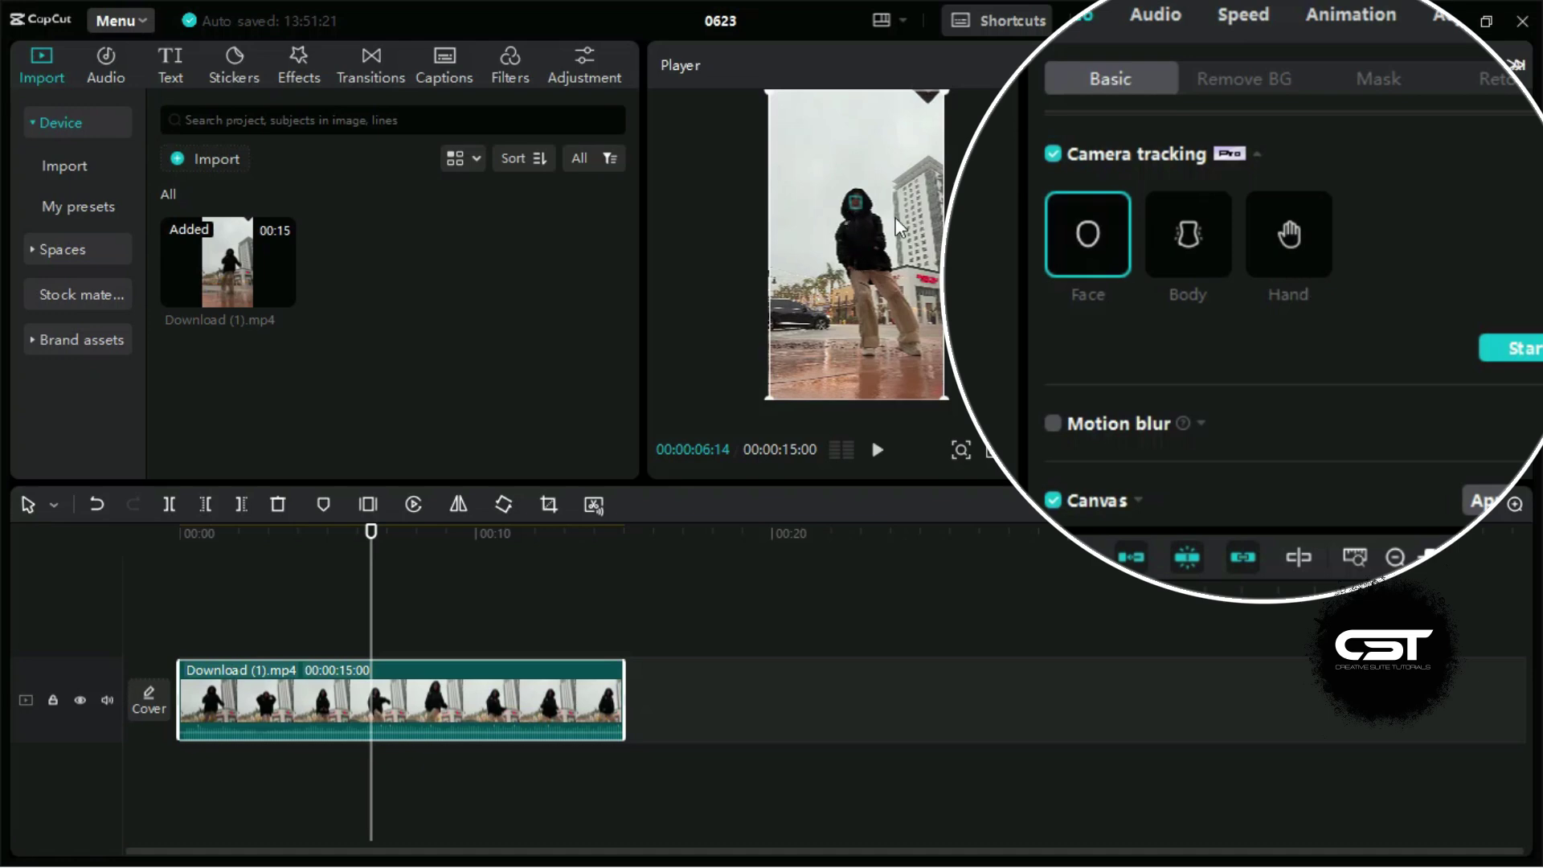
Set Camera tracking to Body and run Start so the clip is analysed for body movement.
left_click_drag(1226, 242, 925, 234)
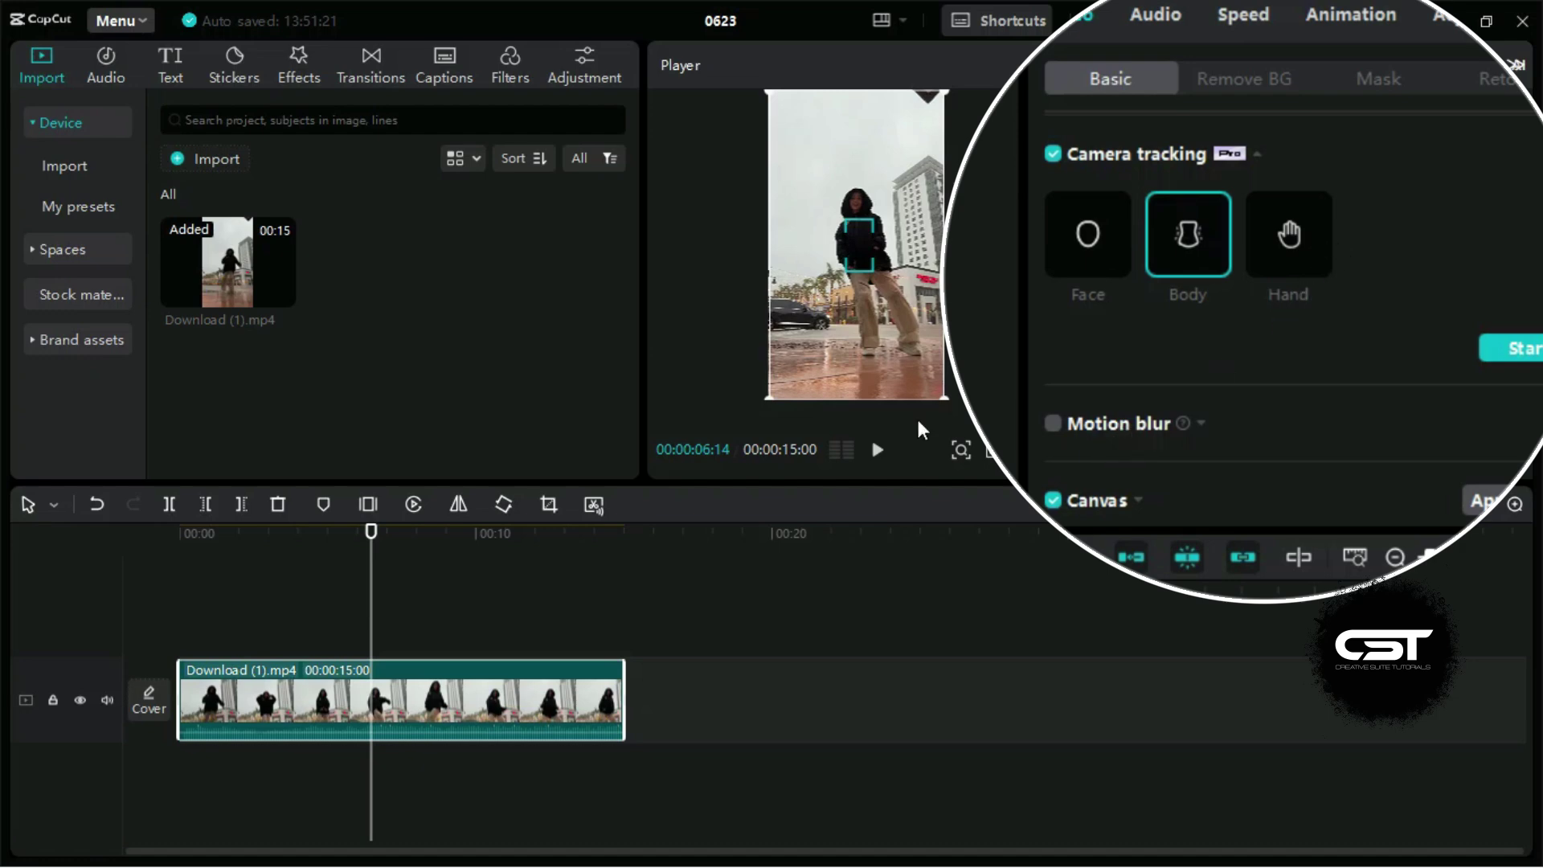
left_click(206, 538)
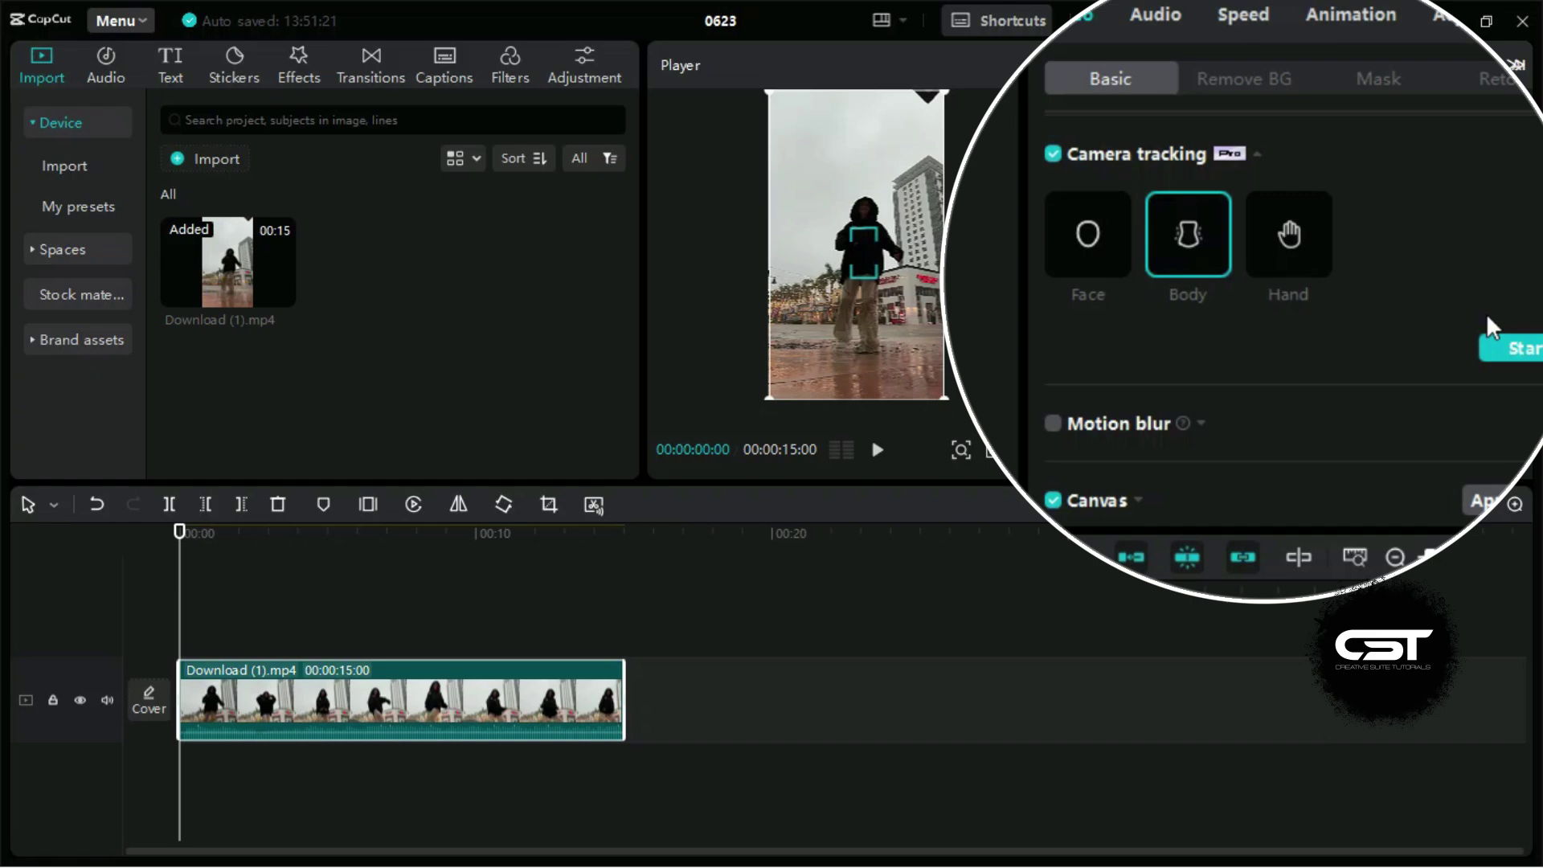
left_click_drag(1523, 357, 1472, 346)
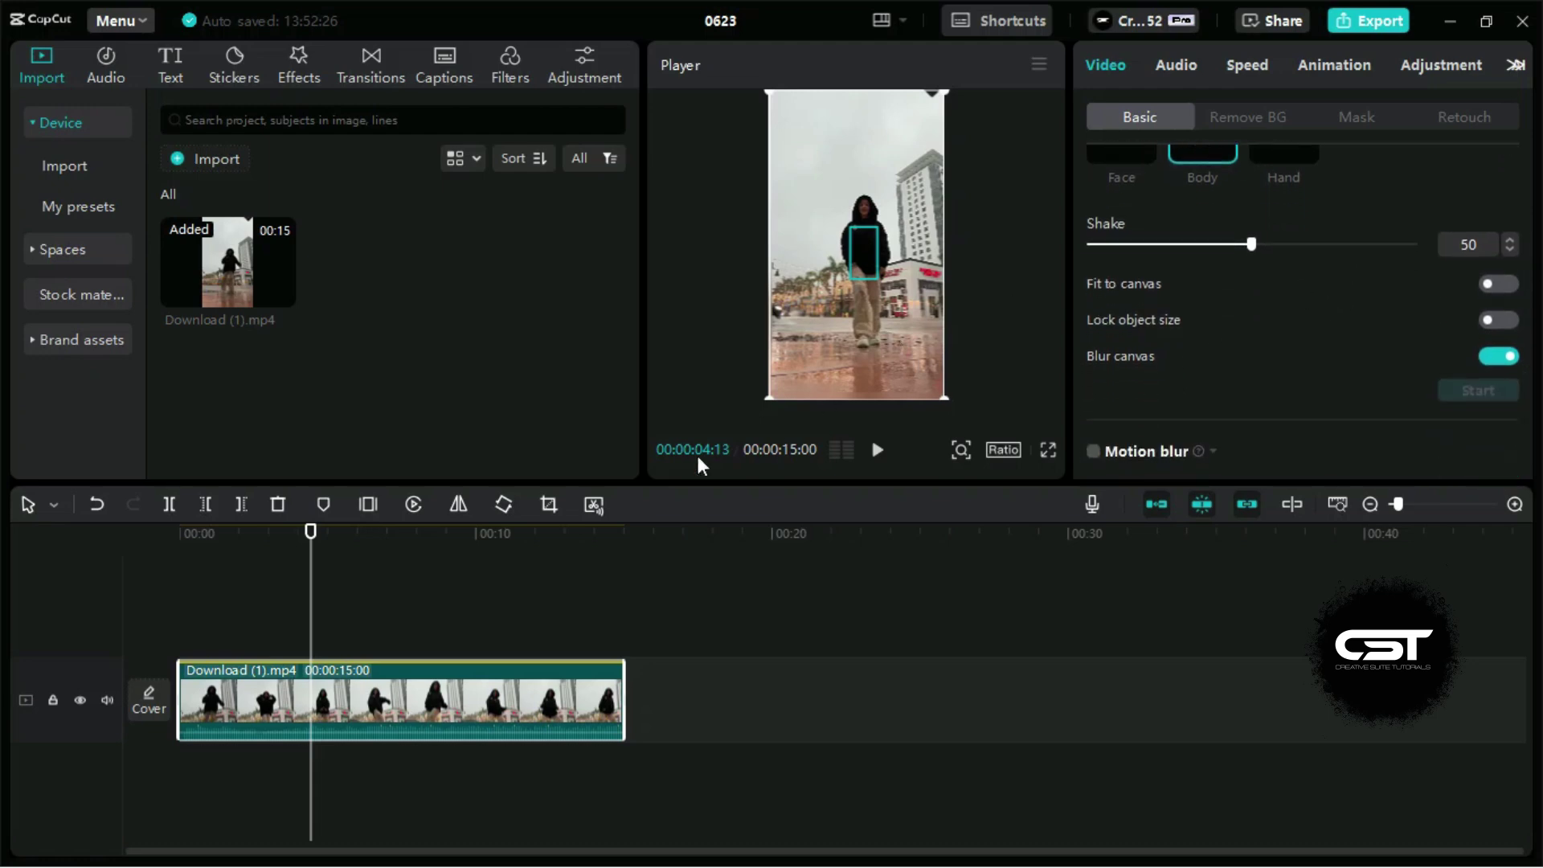
Play the preview from earlier in the clip to watch the framing follow the dancer, then pause.
left_click(212, 545)
key("space")
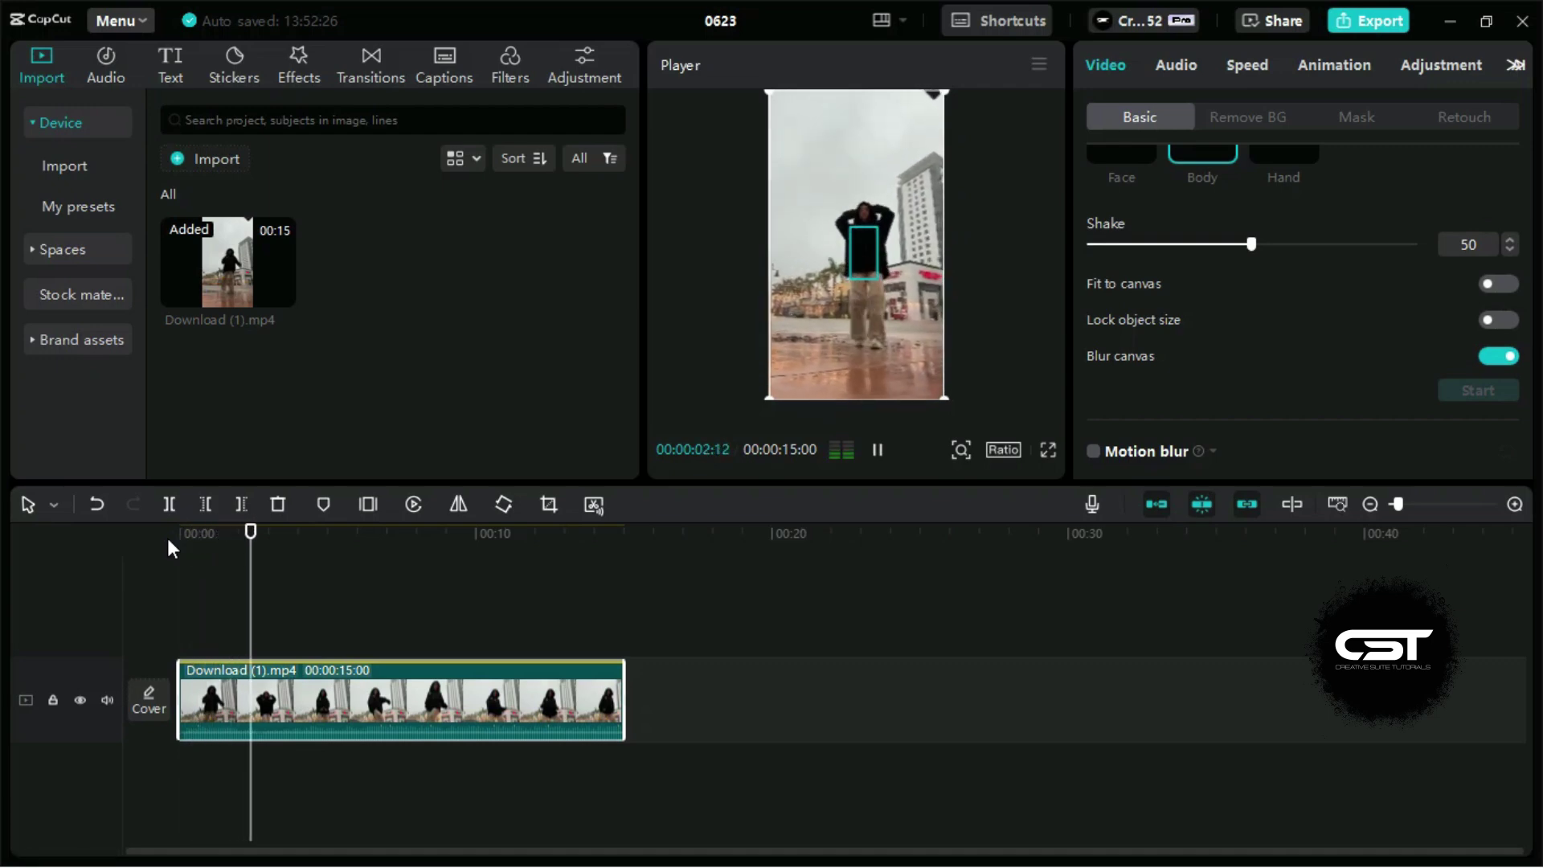
key("space")
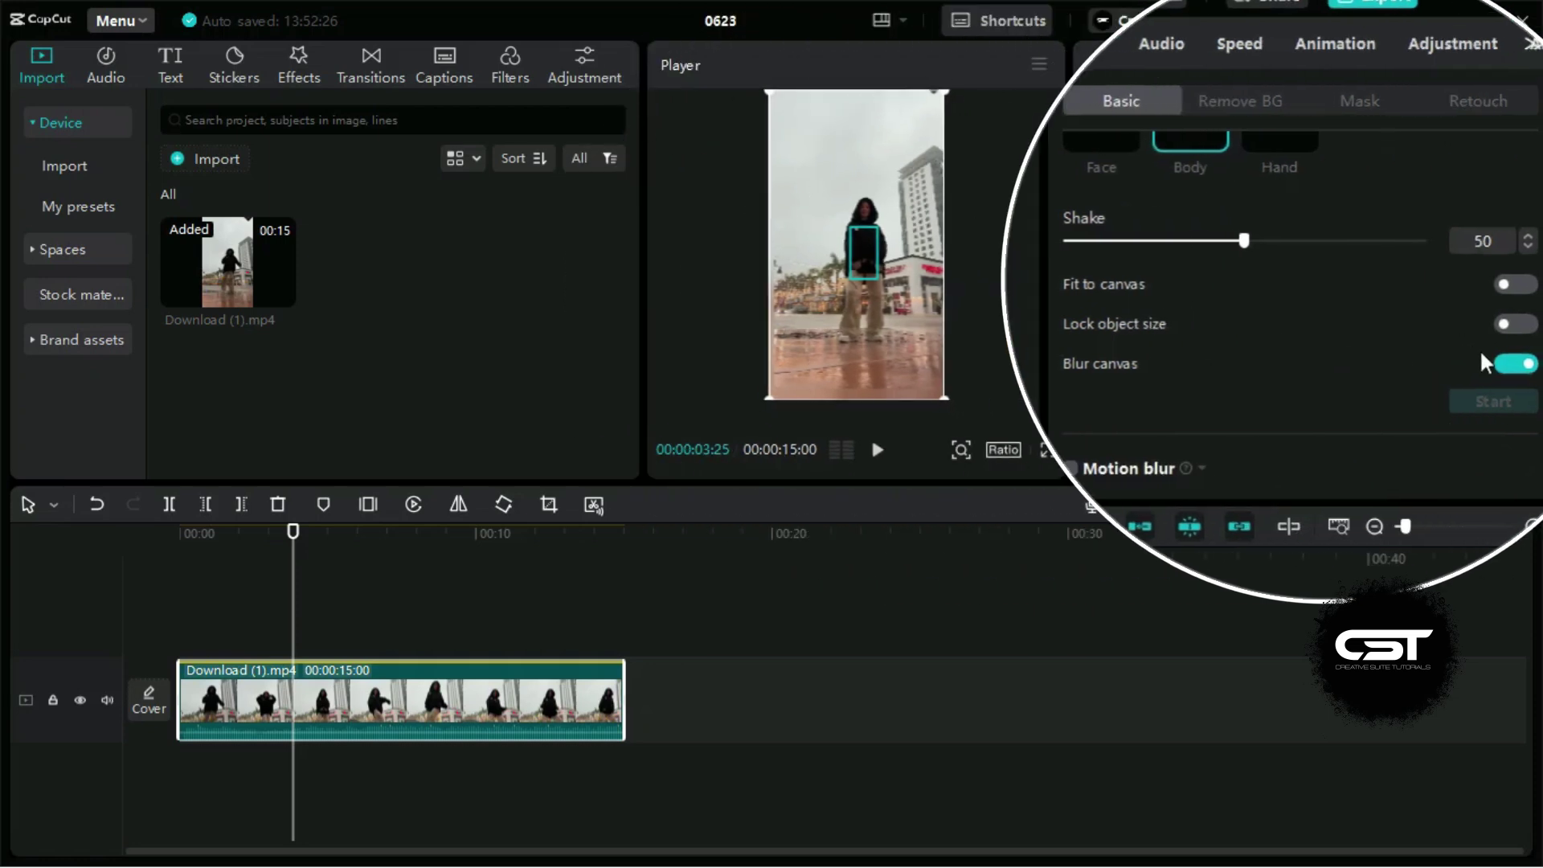
Switch off the Blur canvas background and preview the tracked clip again to check the framing.
left_click(1522, 376)
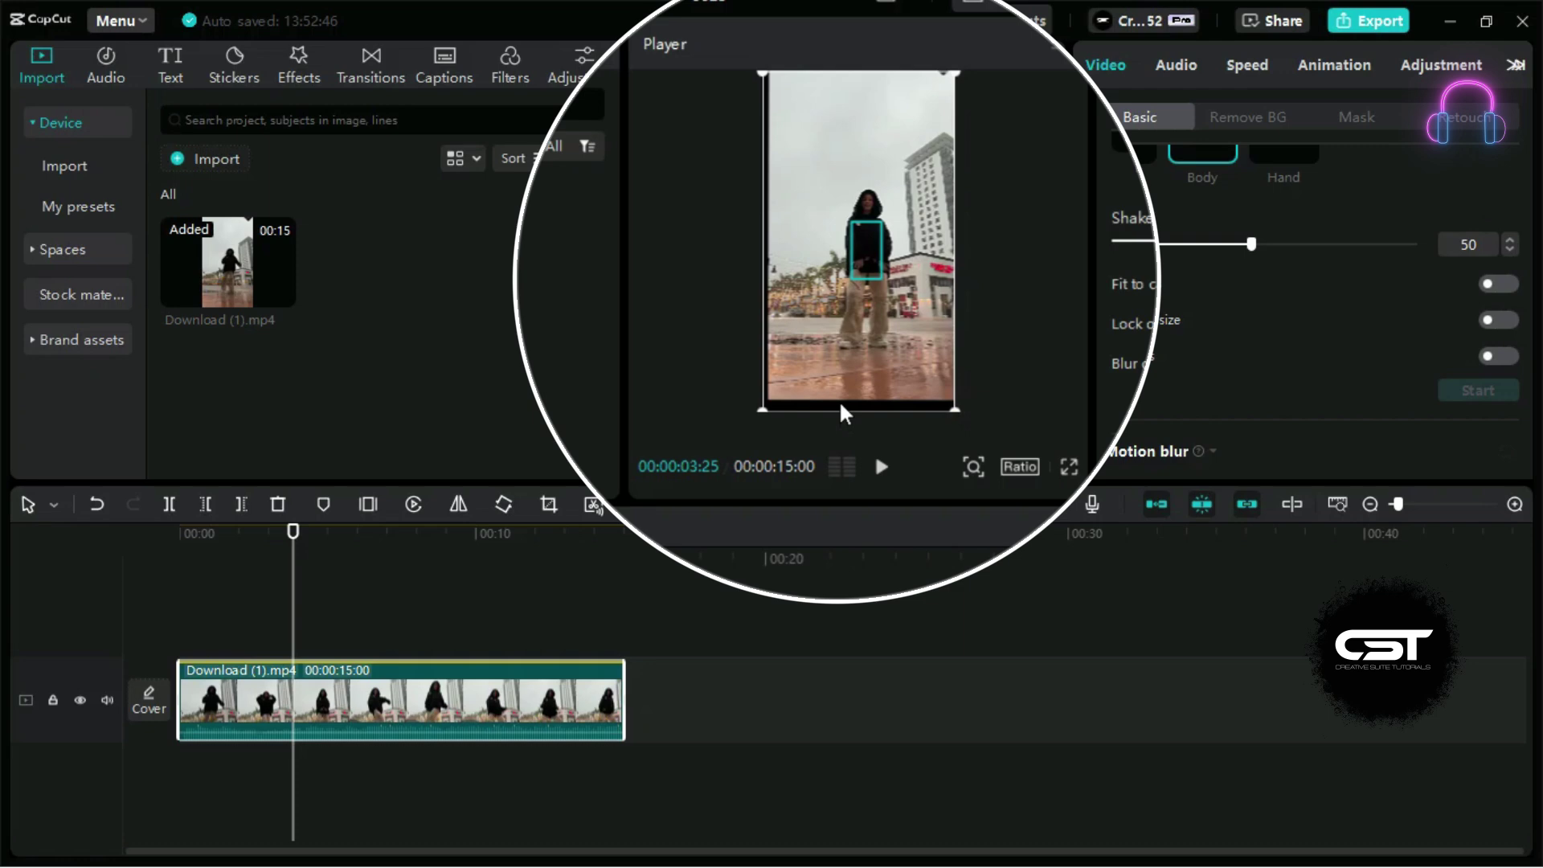
left_click(282, 538)
key("space")
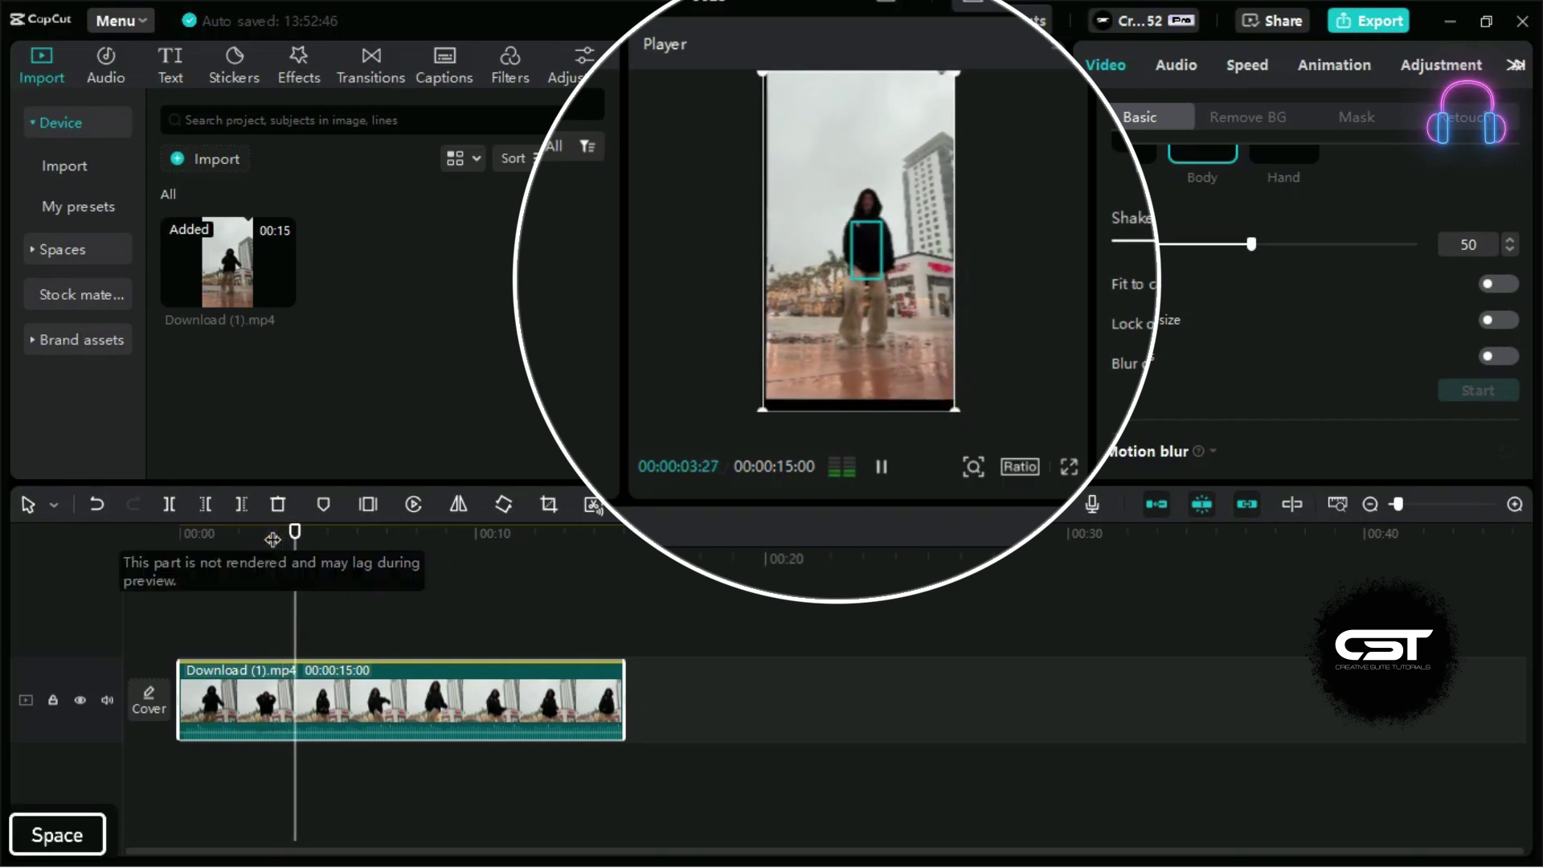
key("space")
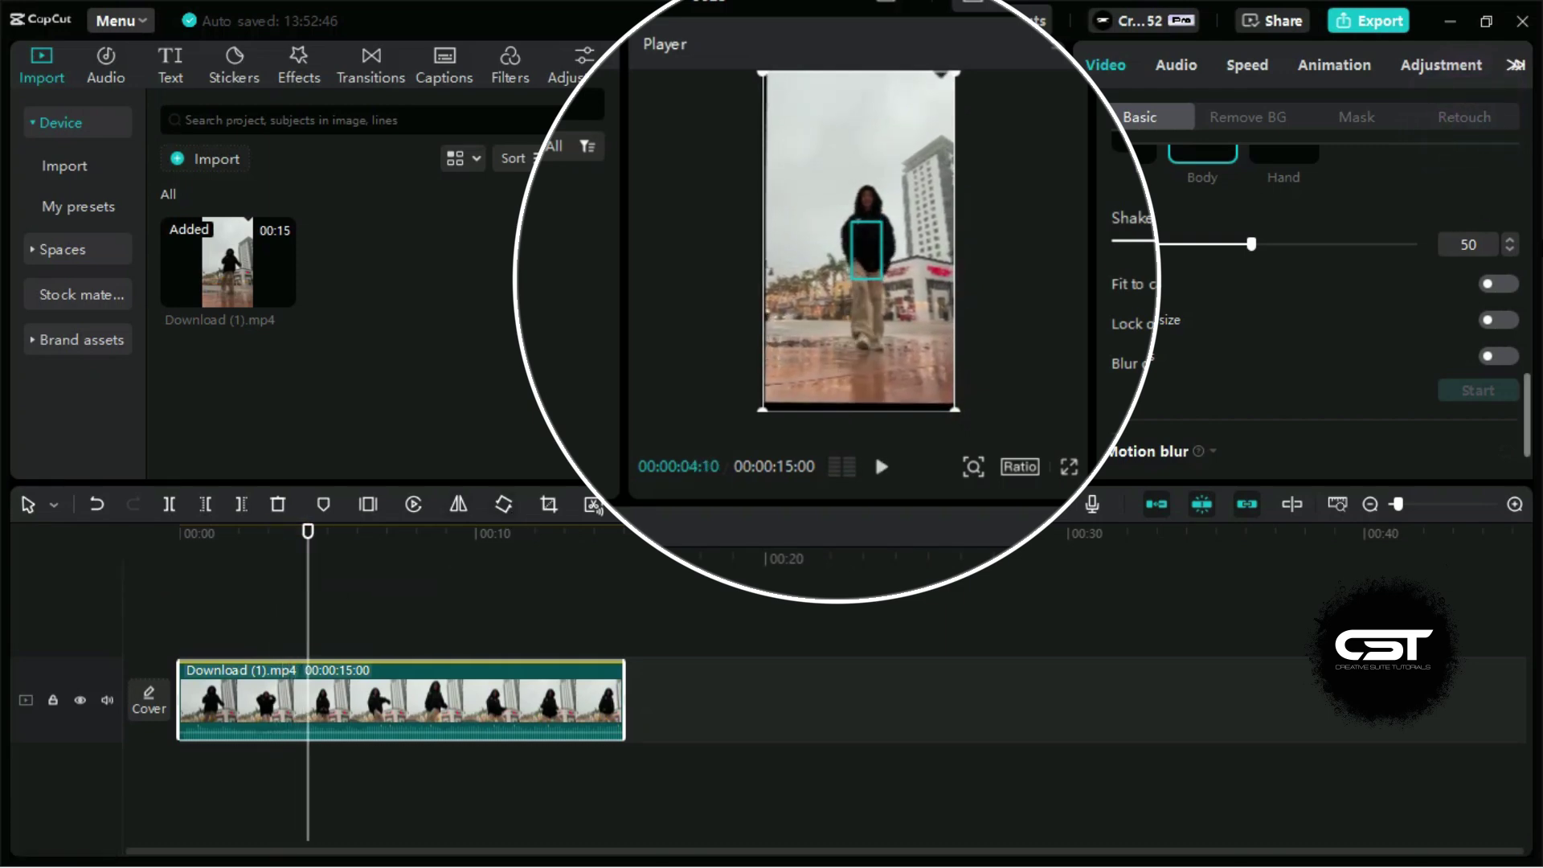